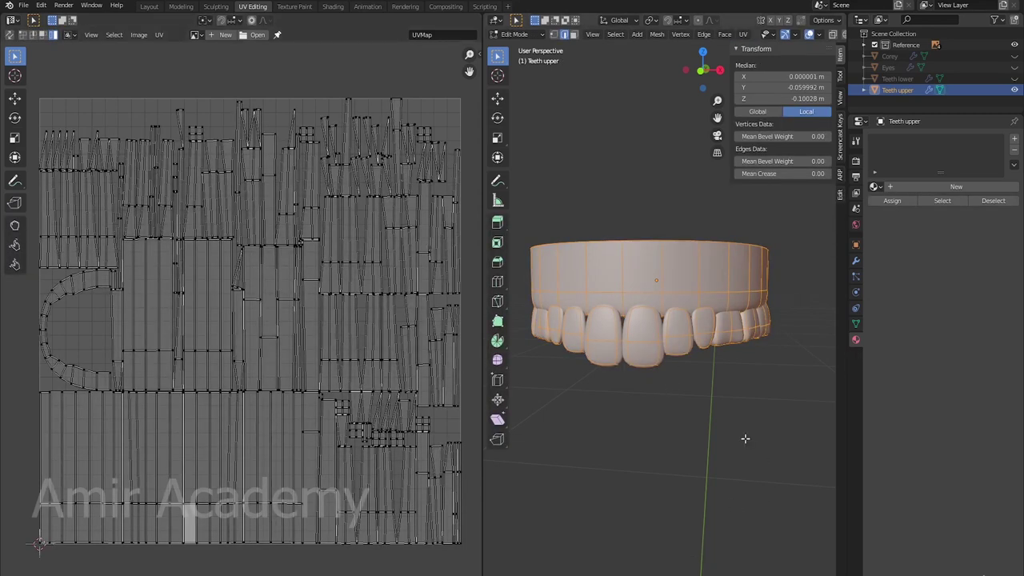
Step: Apply the upper teeth object's scale and unwrap the whole mesh again into the UV editor
key("Tab")
key("ctrl+a")
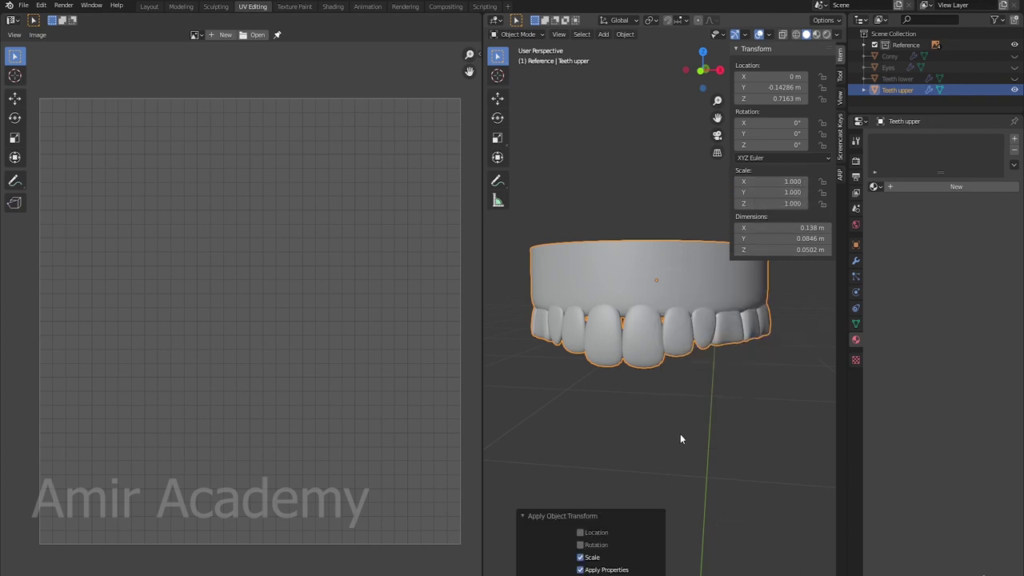
key("Tab")
key("u")
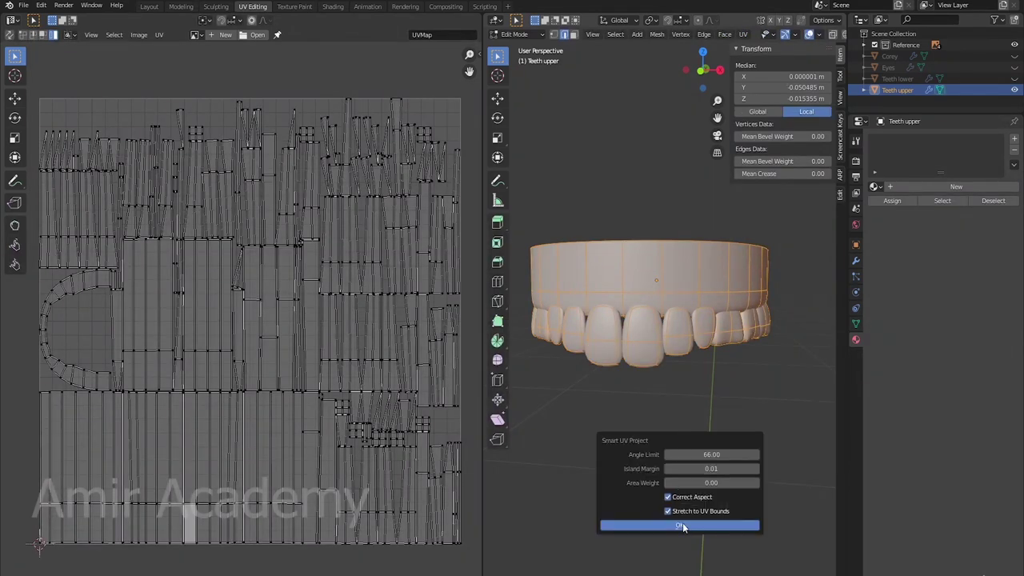
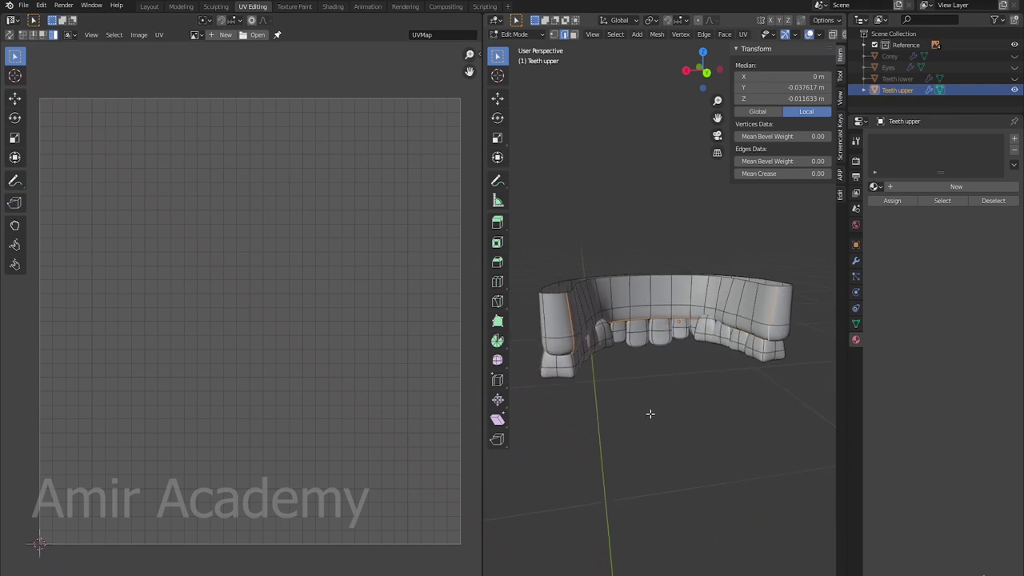
Step: Unwrap the gum band and then the full upper teeth mesh into UV islands
key("ctrl+e")
key("alt+a")
key("l")
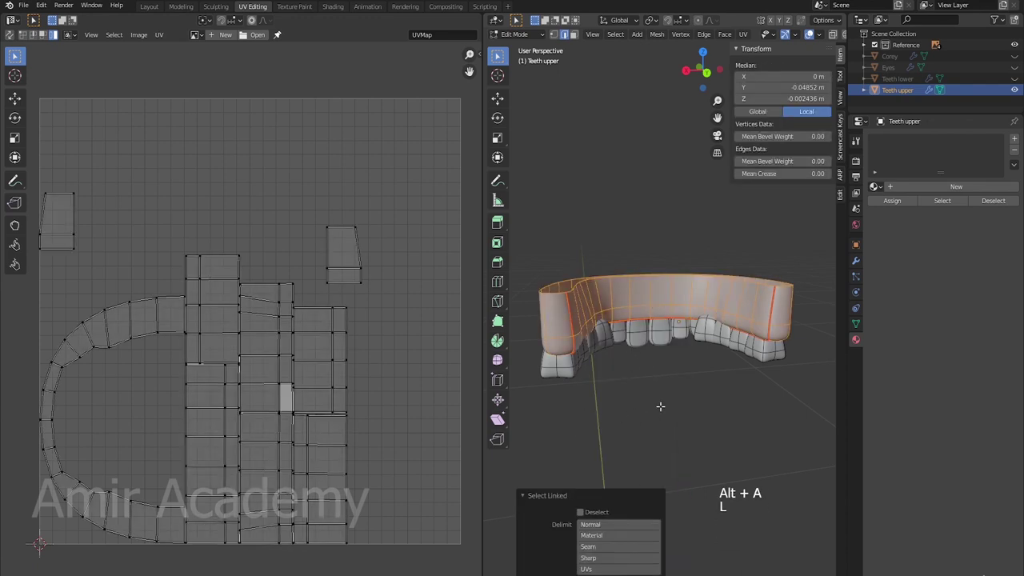
scroll("down", 3)
key("u")
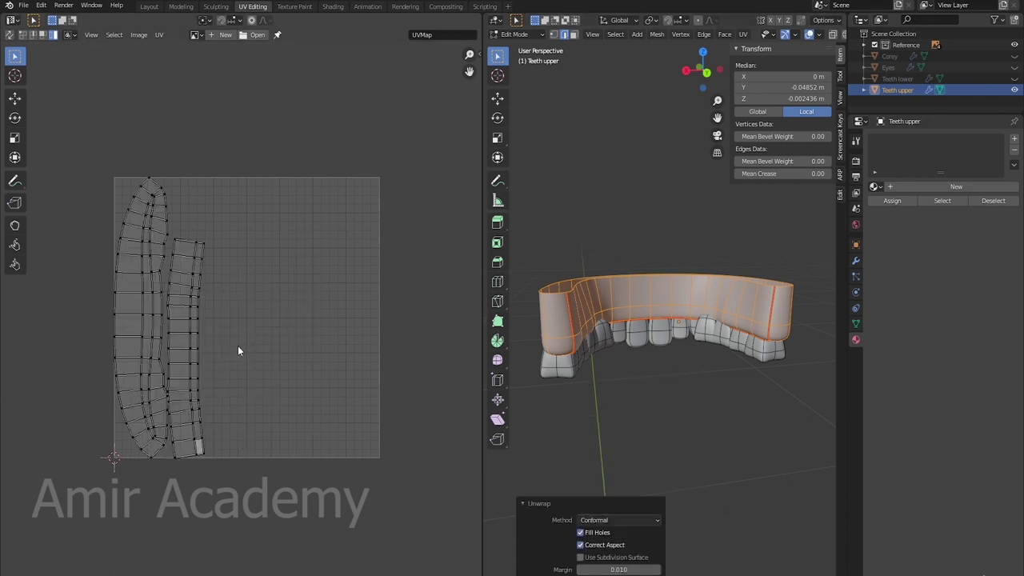
key("a")
middle_click(220, 388)
key("a")
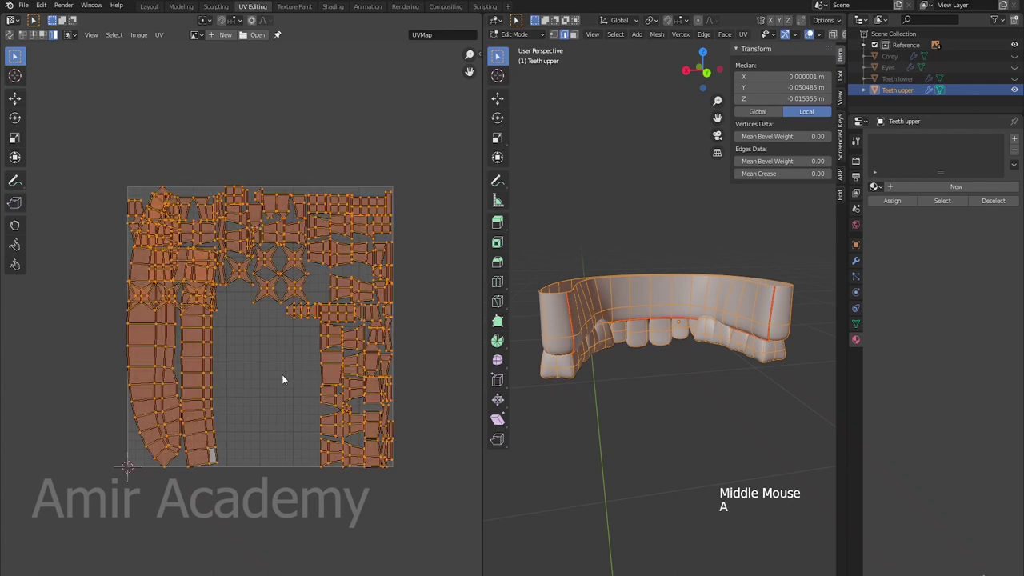
Step: Average the UV island scales so gums and teeth share the same relative size
left_click(163, 36)
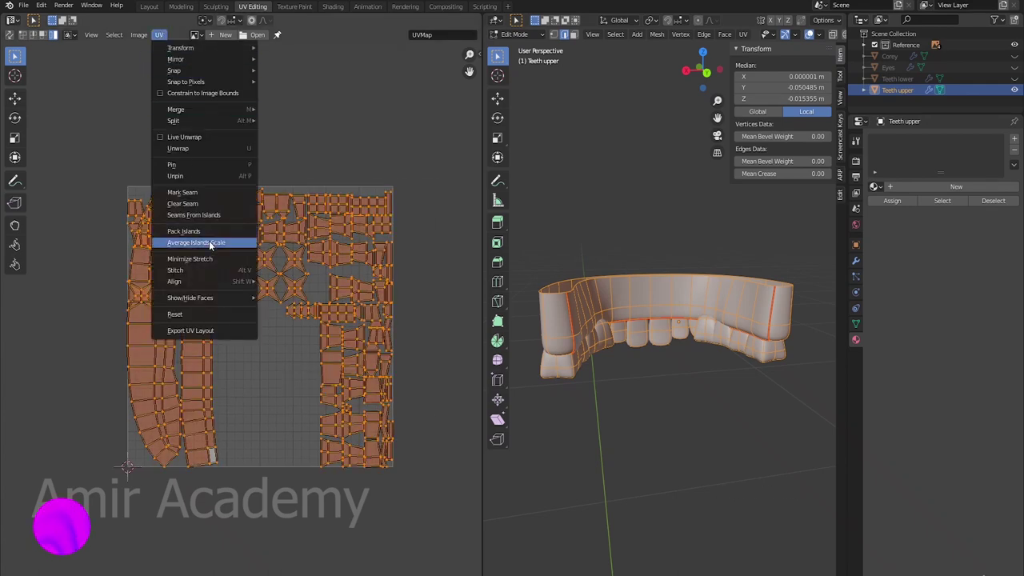
left_click(162, 39)
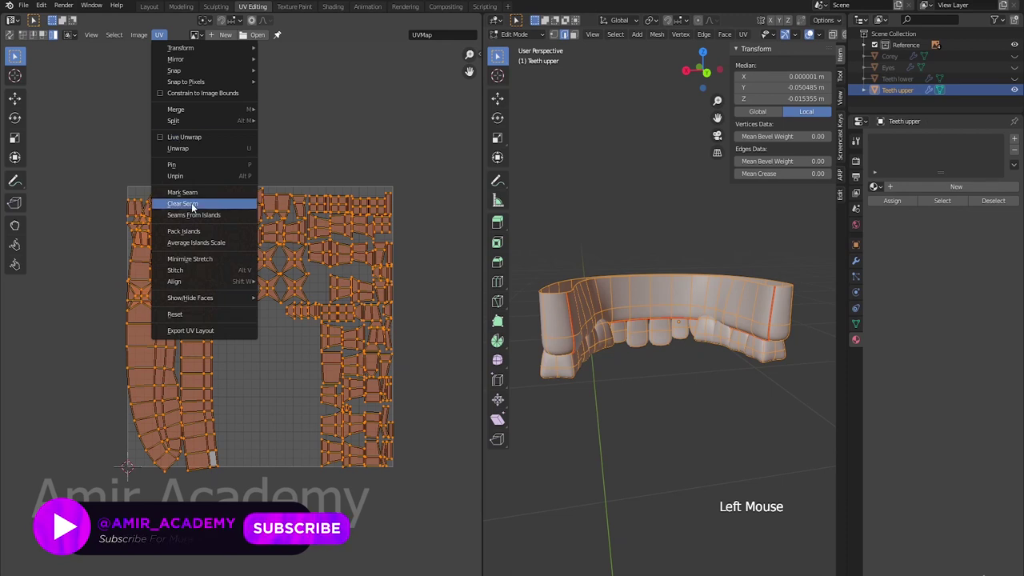
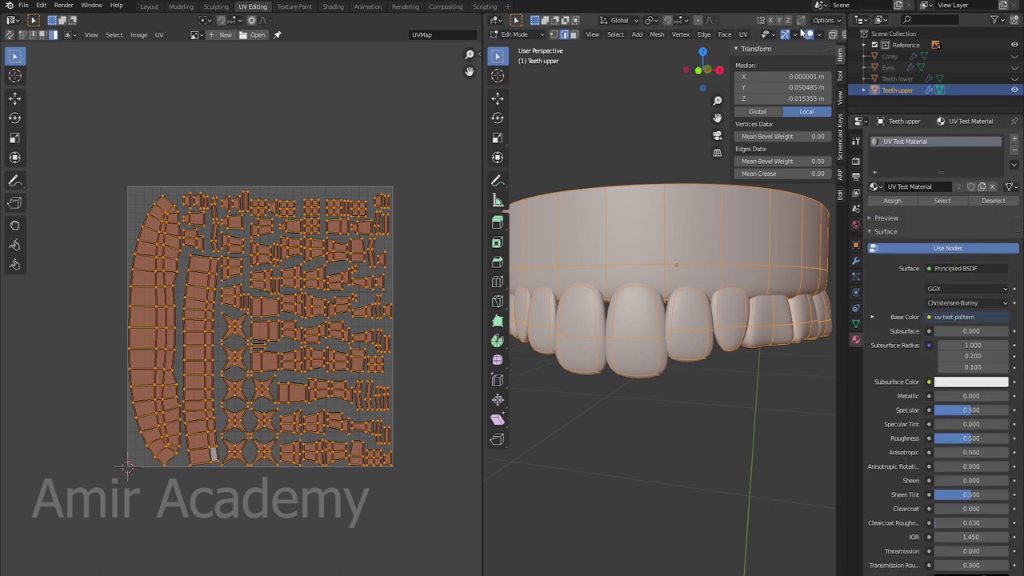
Step: Return to object mode showing the checker on the upper teeth and make Teeth lower active
middle_click(834, 38)
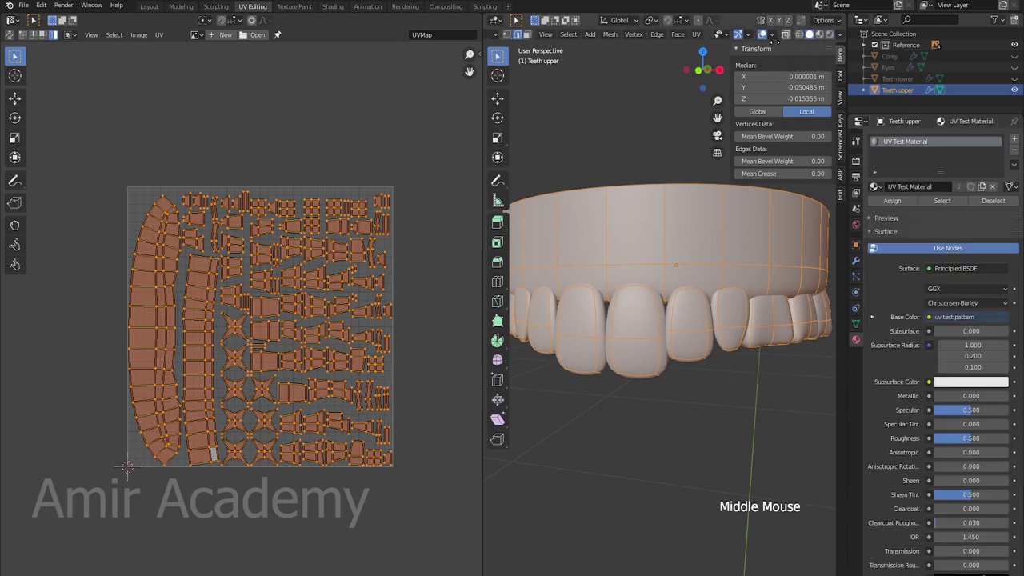
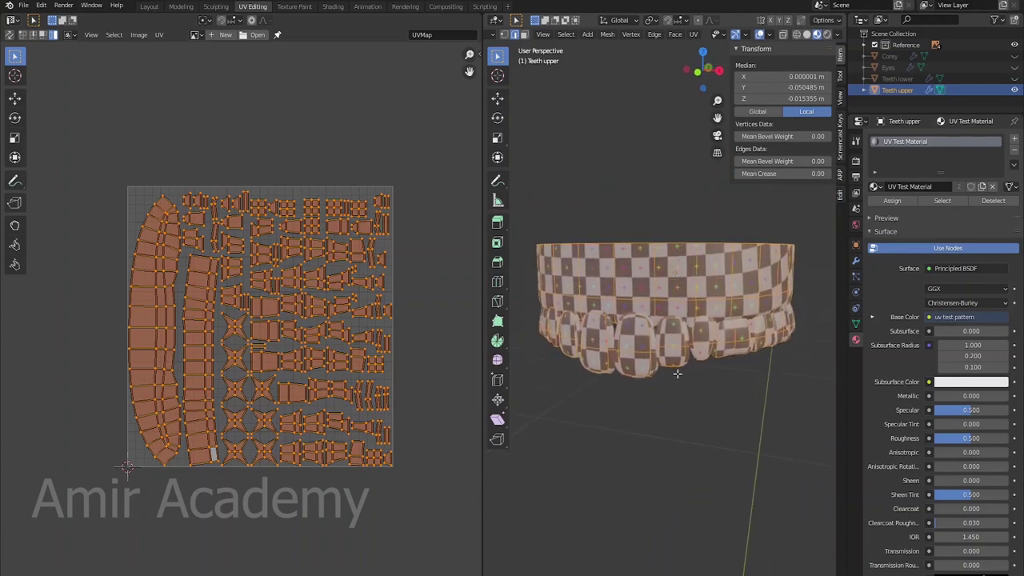
key("Tab")
left_click(901, 80)
middle_click(676, 367)
left_click(672, 369)
middle_click(679, 374)
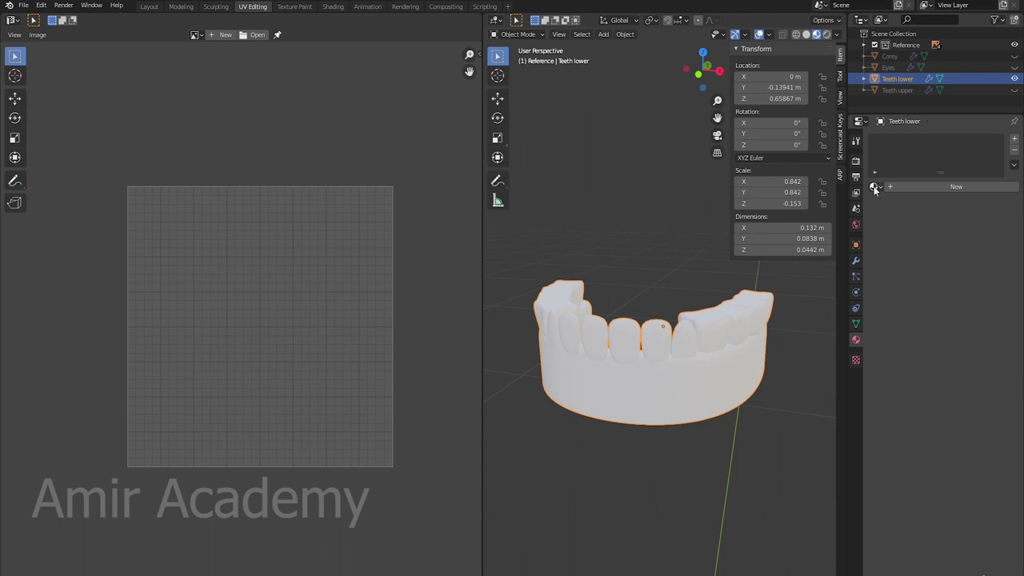
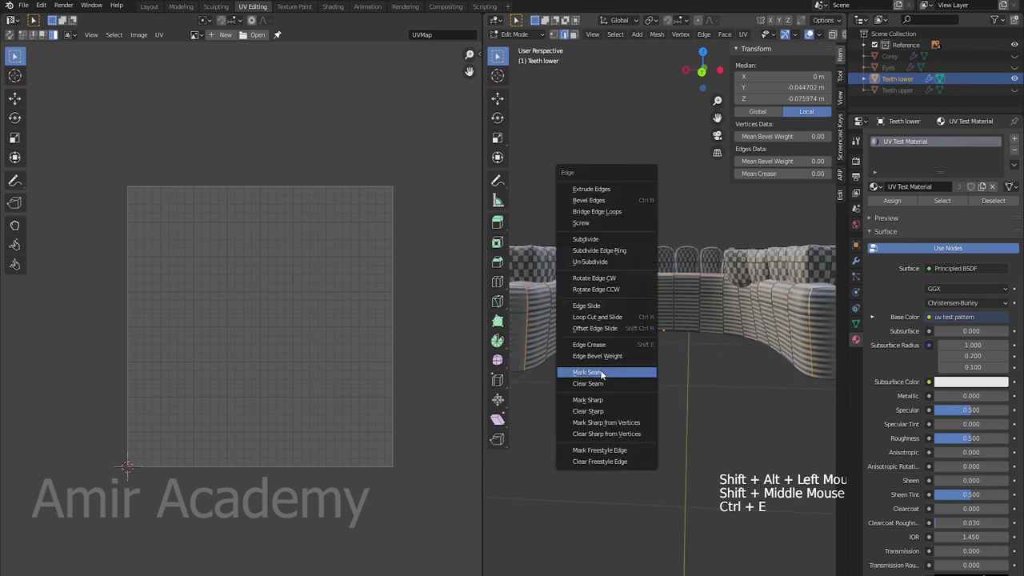
Step: Unwrap the lower teeth gum faces, apply the object's scale and unwrap again
key("l")
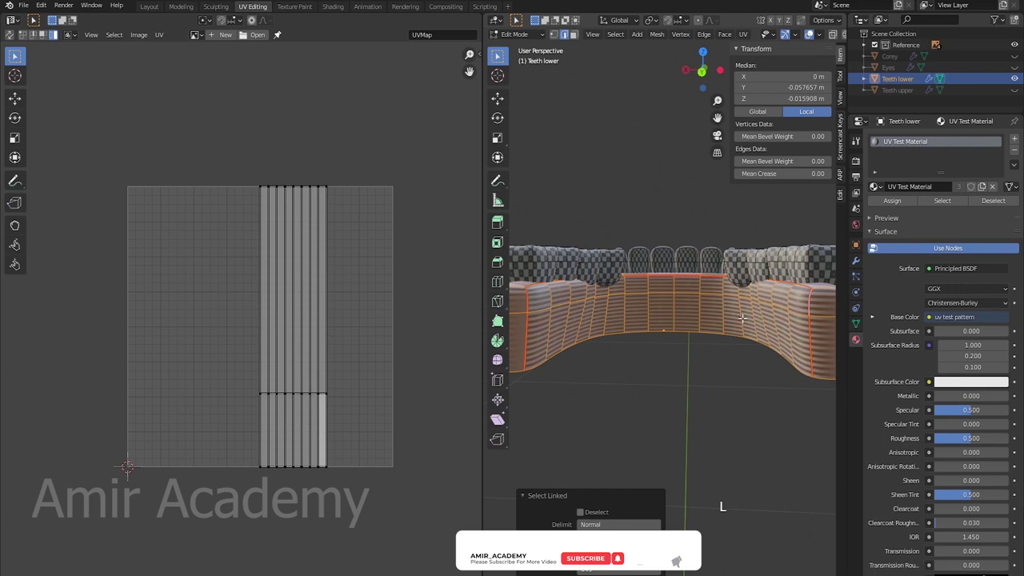
key("u")
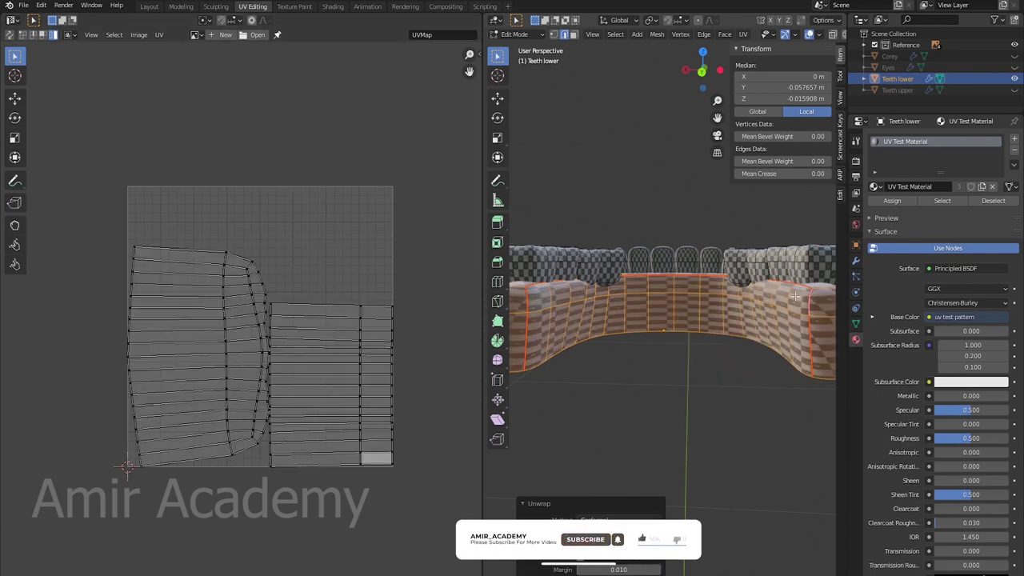
key("Tab")
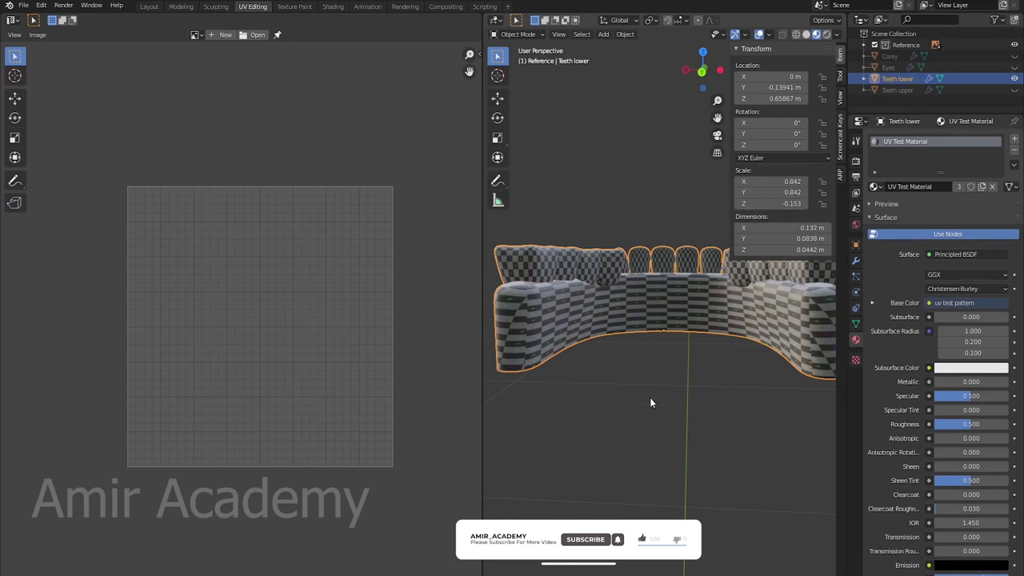
key("ctrl+a")
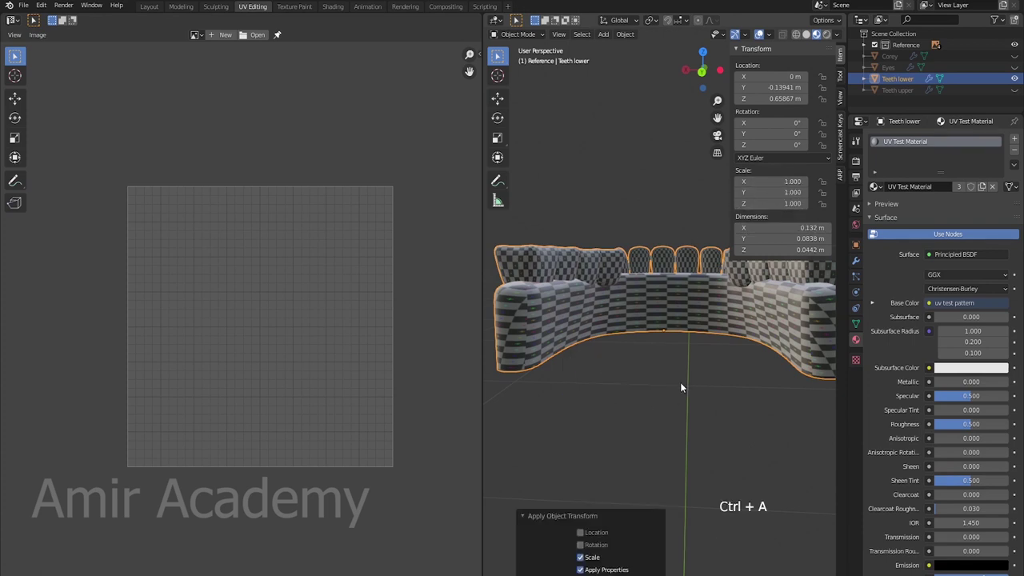
key("Tab")
key("u")
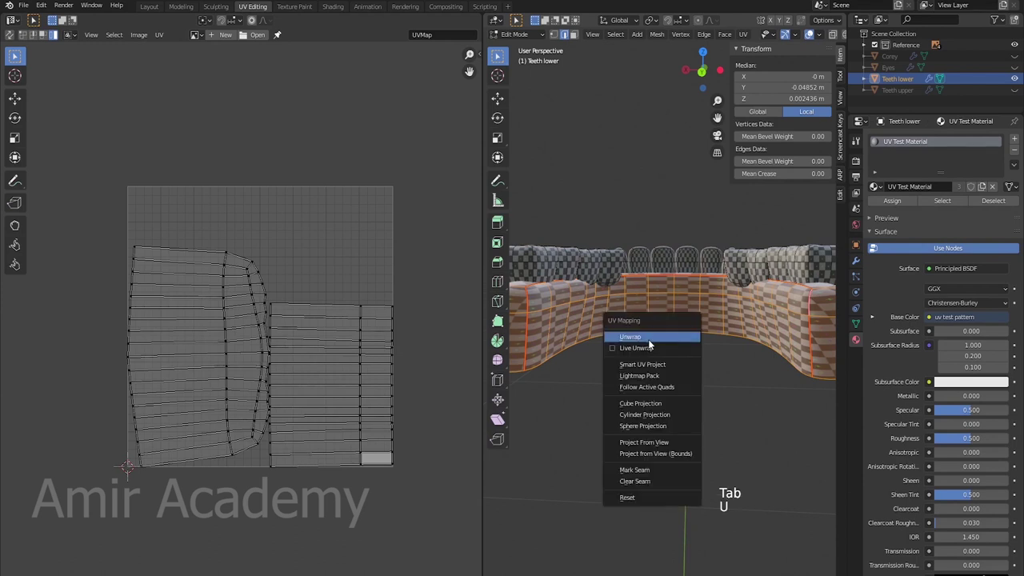
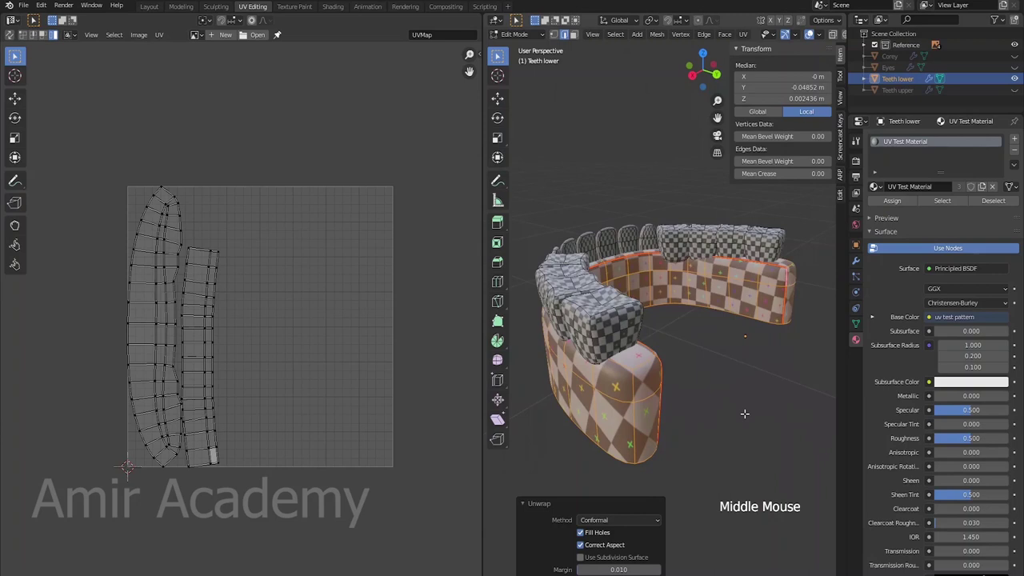
Step: Reset and pack the lower teeth UVs, then view the checkered teeth from the front in object mode
key("ctrl+i")
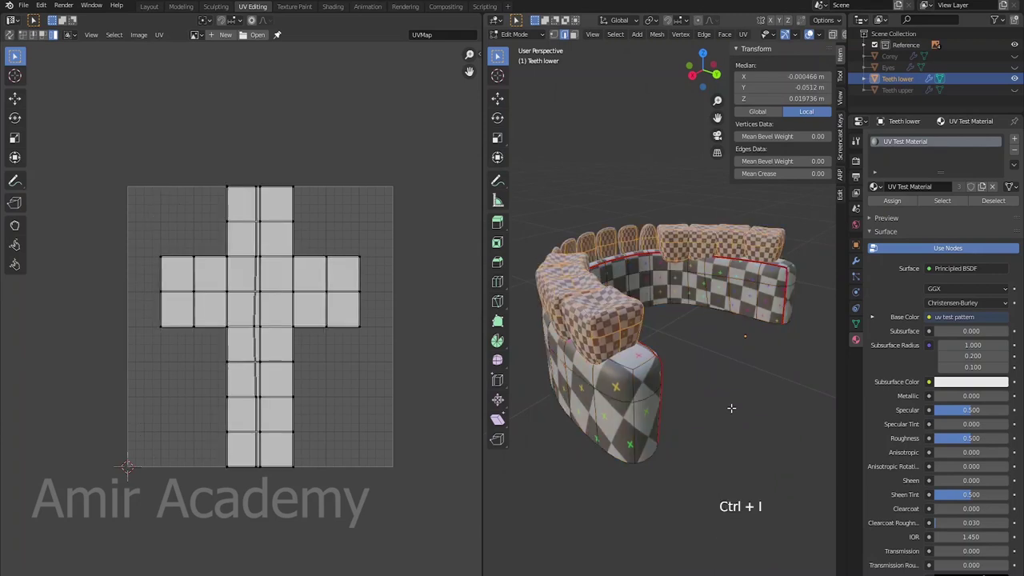
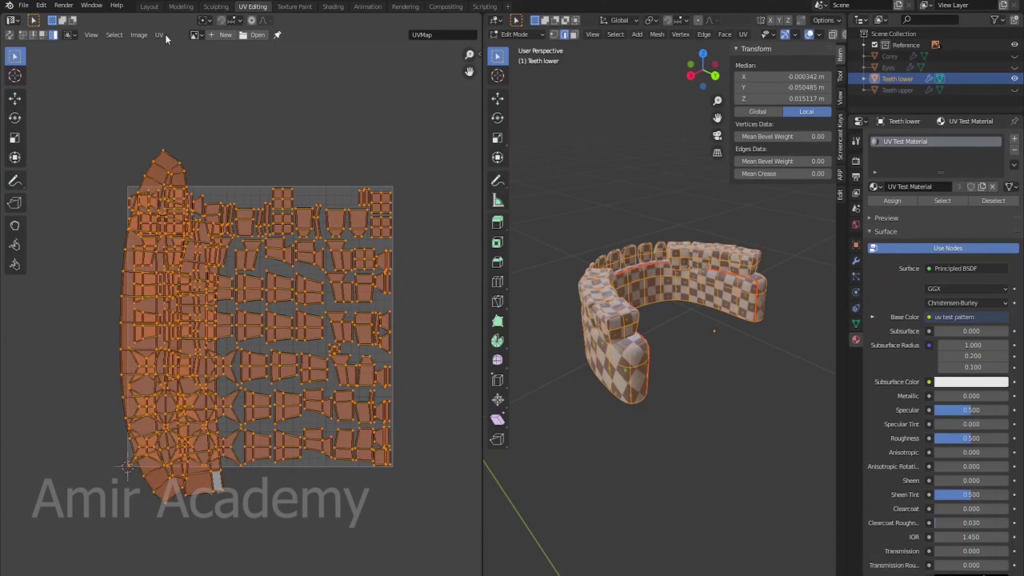
left_click(156, 36)
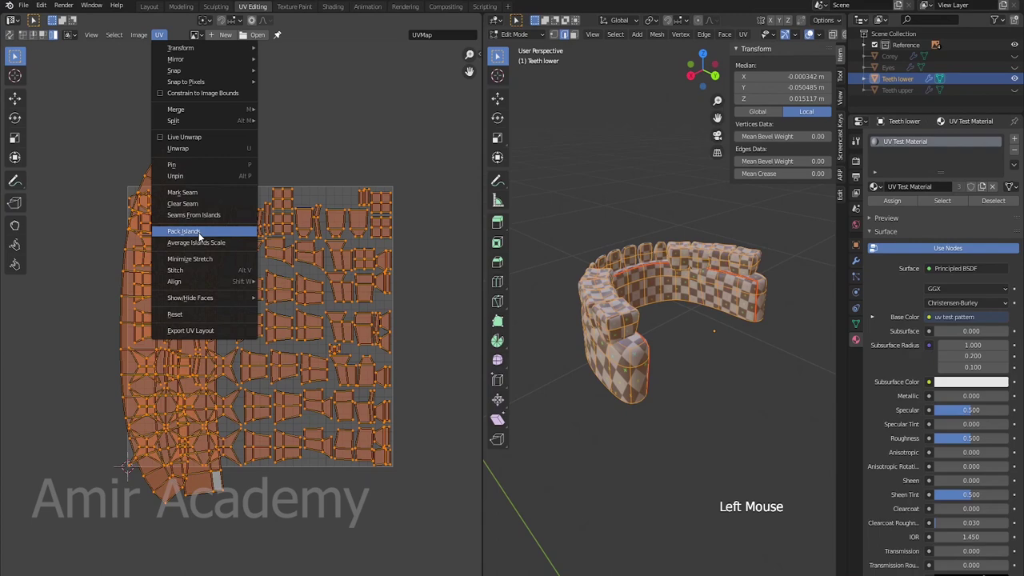
key("Tab")
middle_click(601, 407)
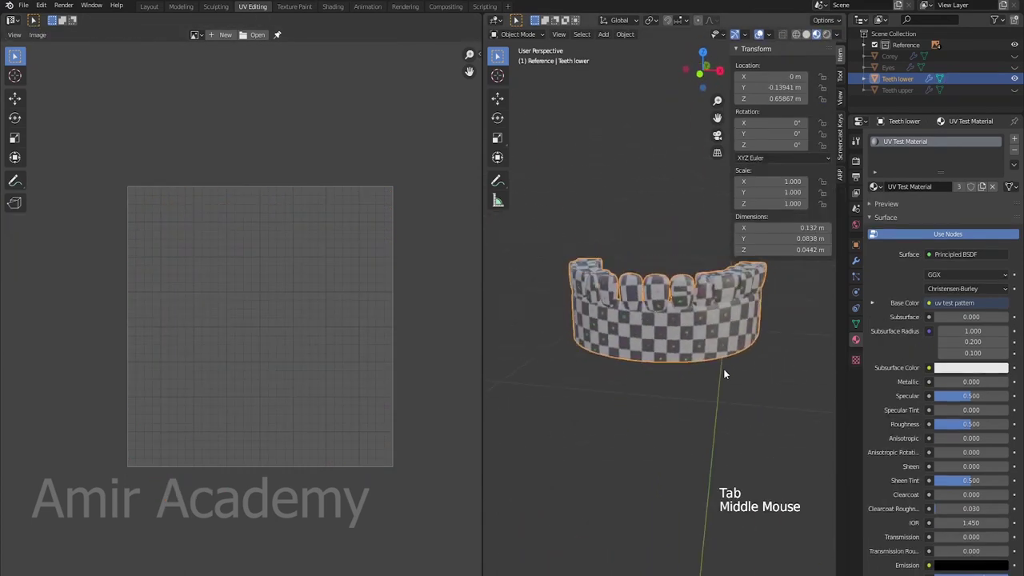
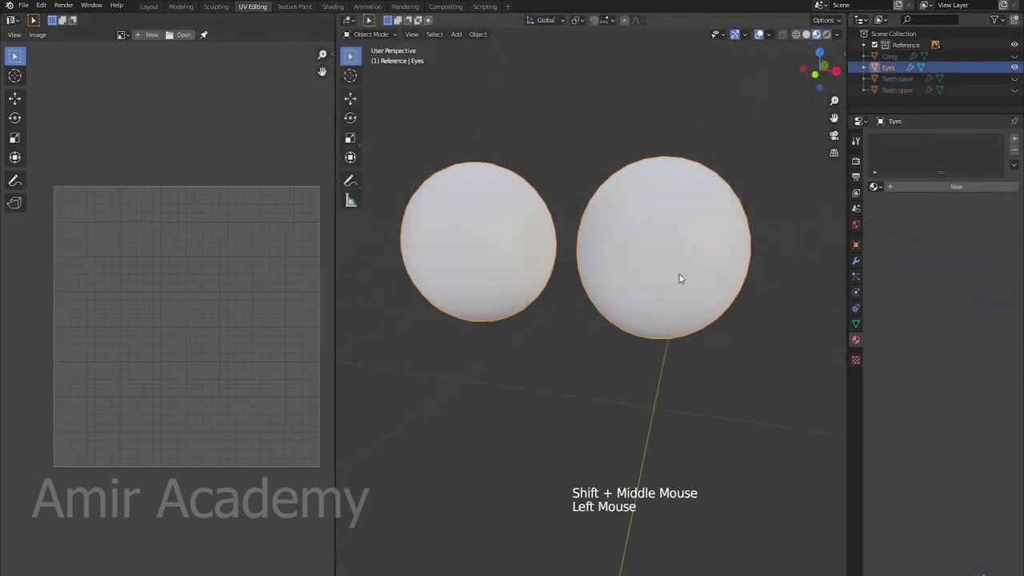
Step: Remove the Mirror modifier from the Eyes object, leaving a single eyeball sphere
key("Tab")
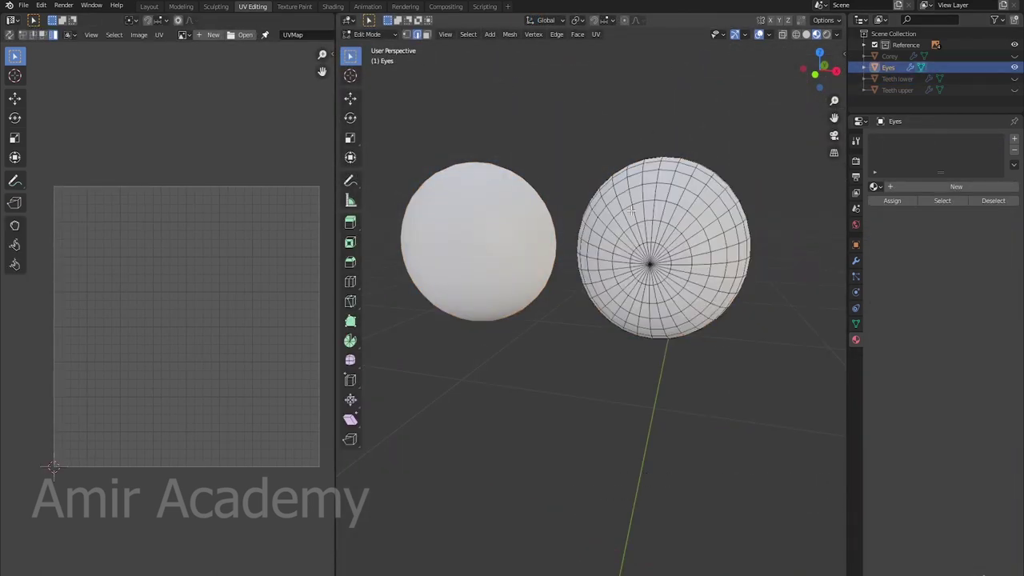
left_click(859, 264)
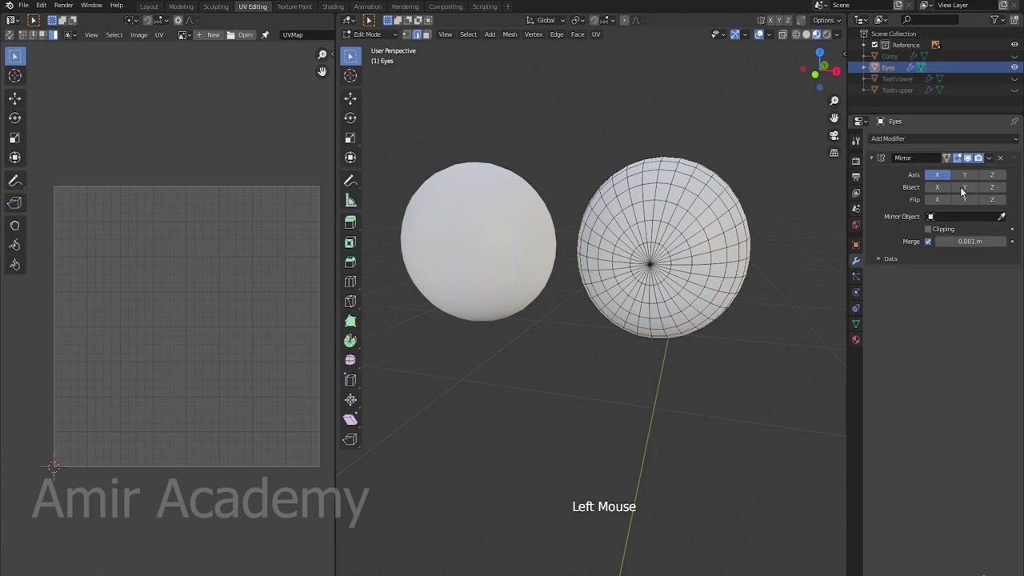
left_click(1005, 159)
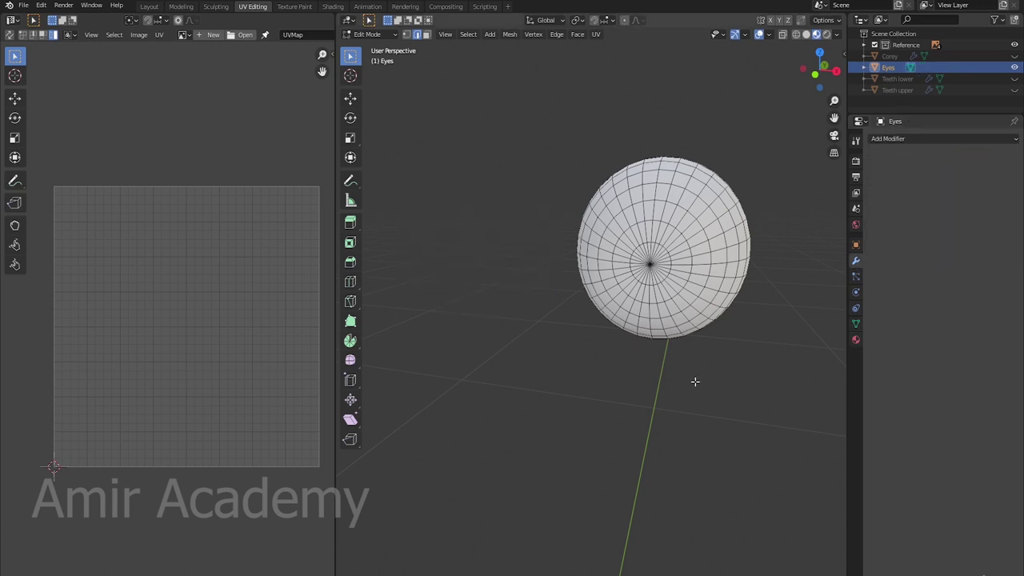
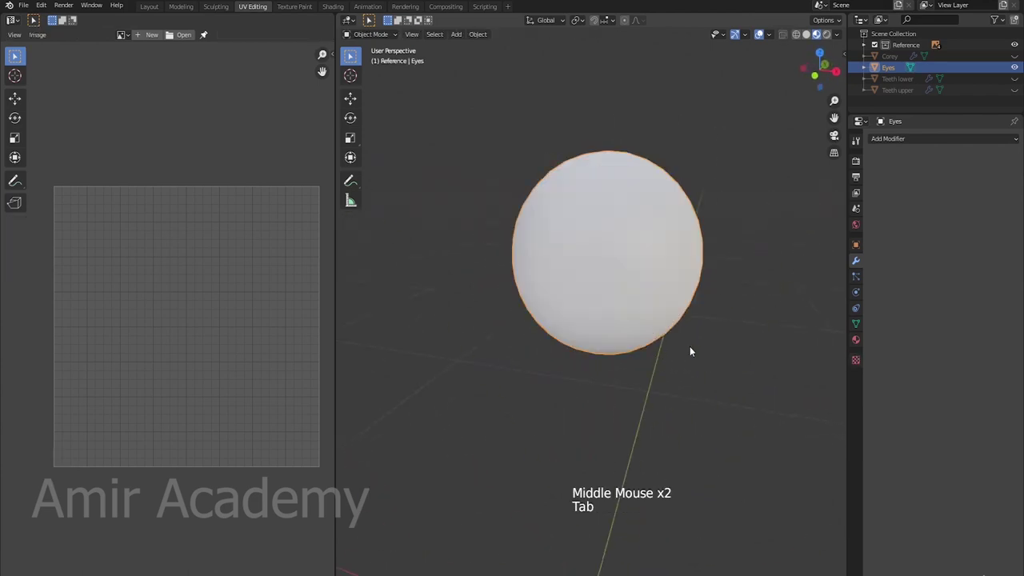
Step: Apply the eyeball's scale so its transform values read 1.000
key("n")
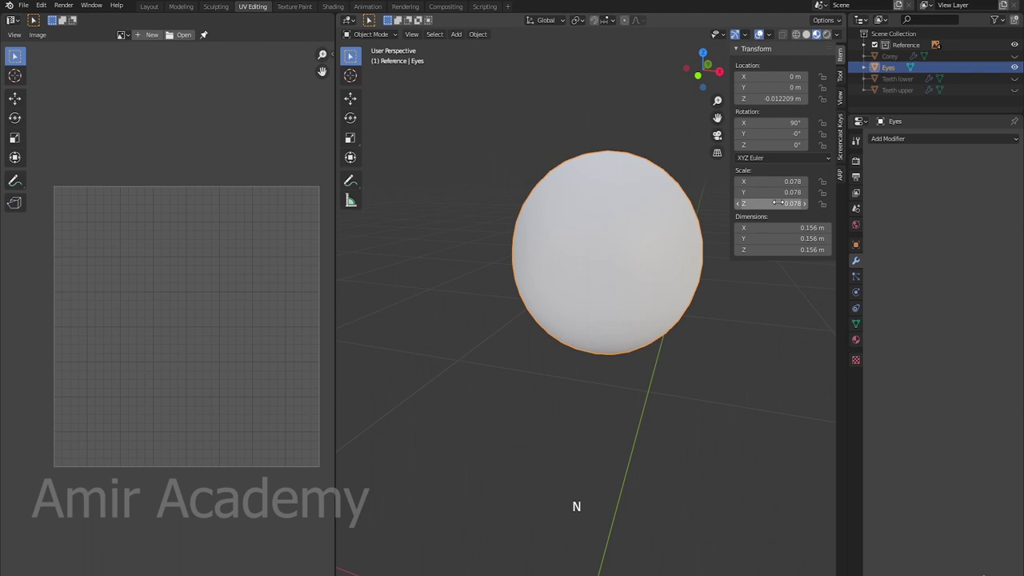
key("ctrl+a")
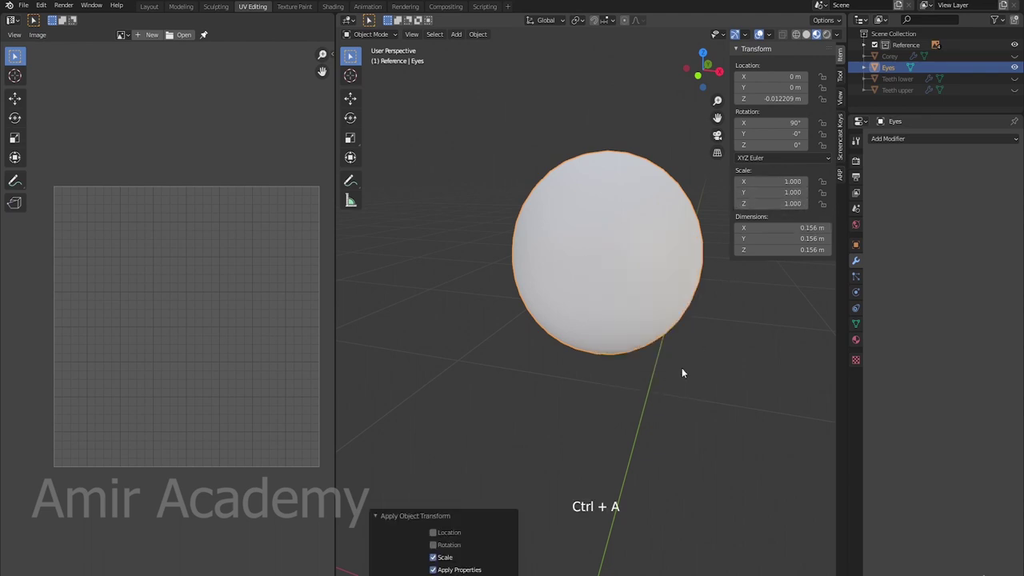
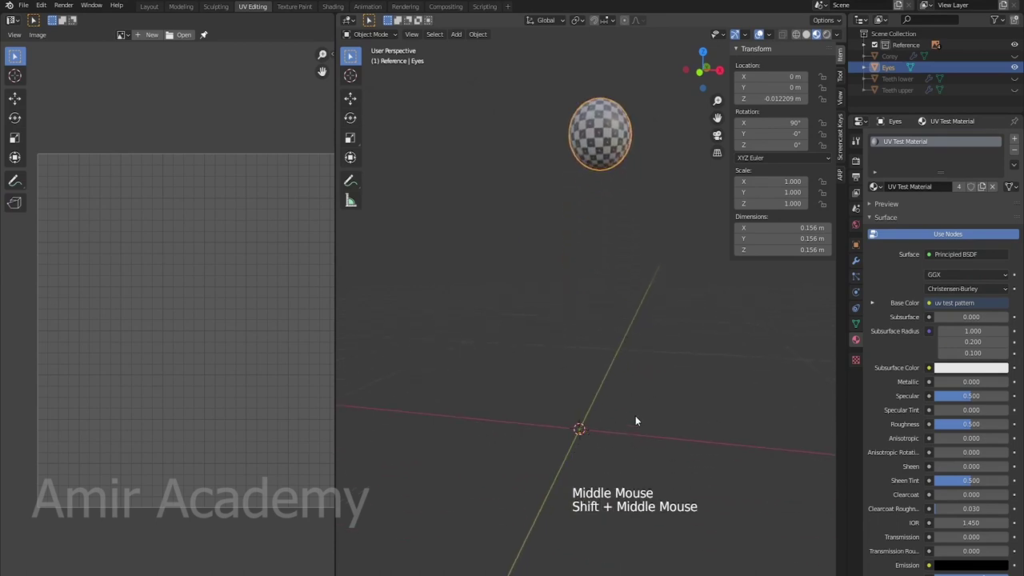
Step: Set the Eyes object's origin to the 3D cursor at the world centre
key("shift+s")
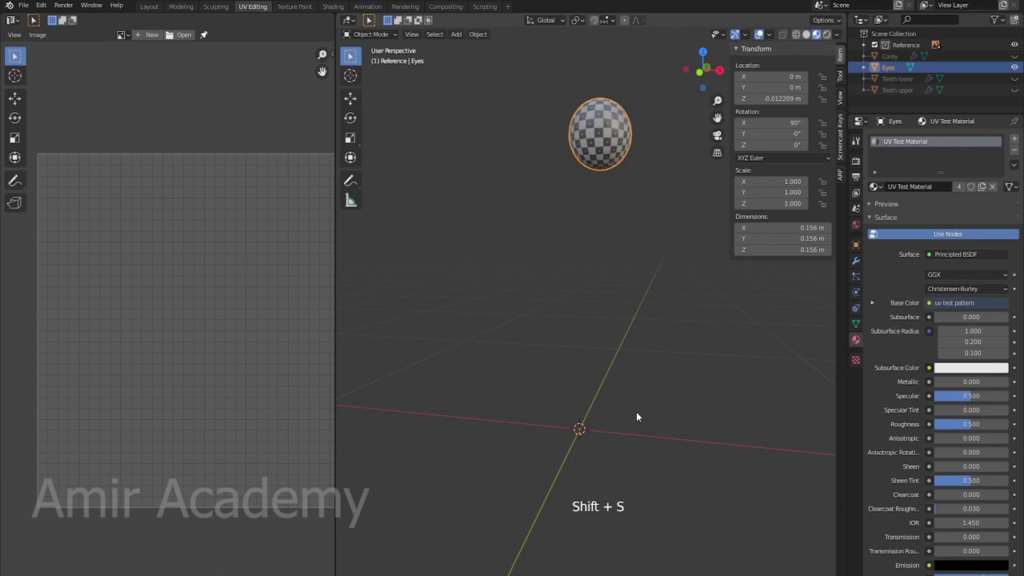
left_click(481, 37)
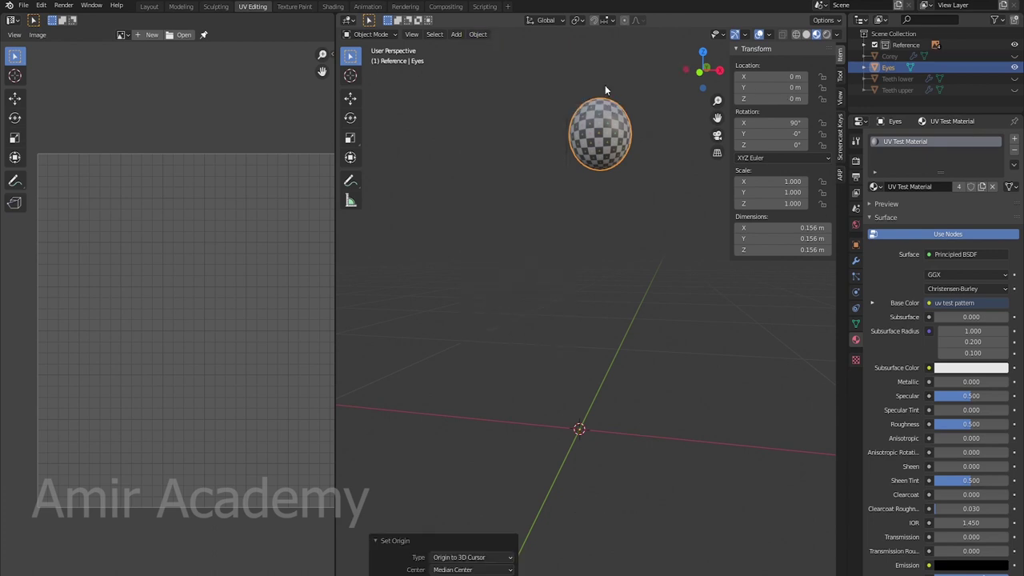
middle_click(668, 308)
Step: Add a Mirror modifier to the eye and apply it, giving two eyeballs in one mesh
left_click(862, 263)
left_click(1008, 140)
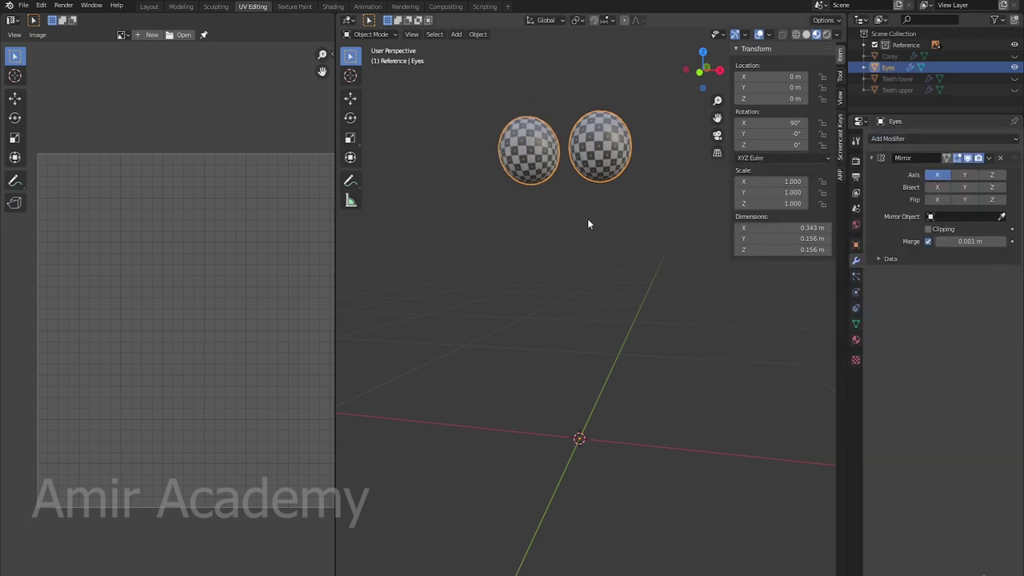
left_click(993, 162)
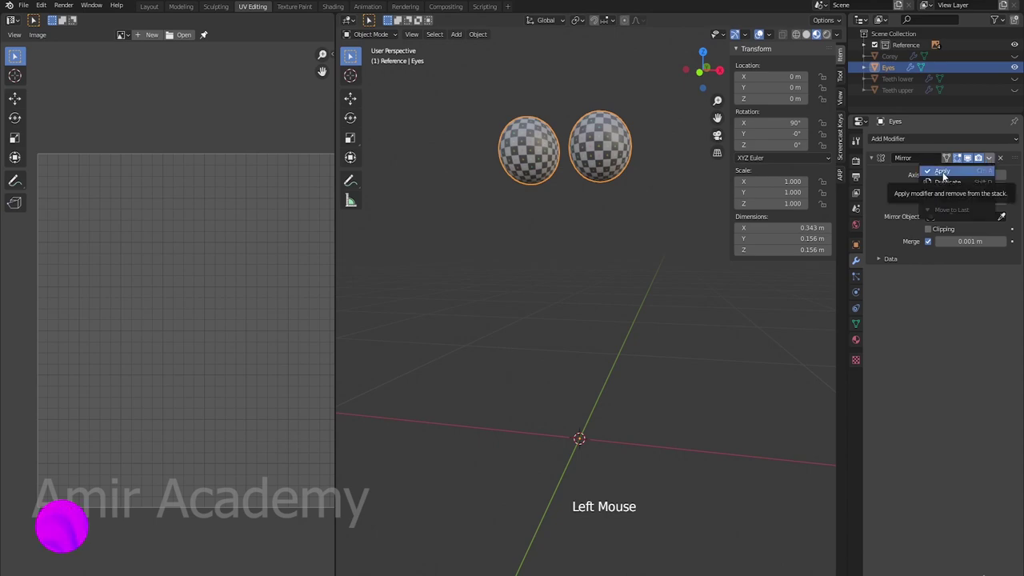
middle_click(620, 260)
scroll("up", 3)
middle_click(629, 315)
key("Tab")
key("alt+a")
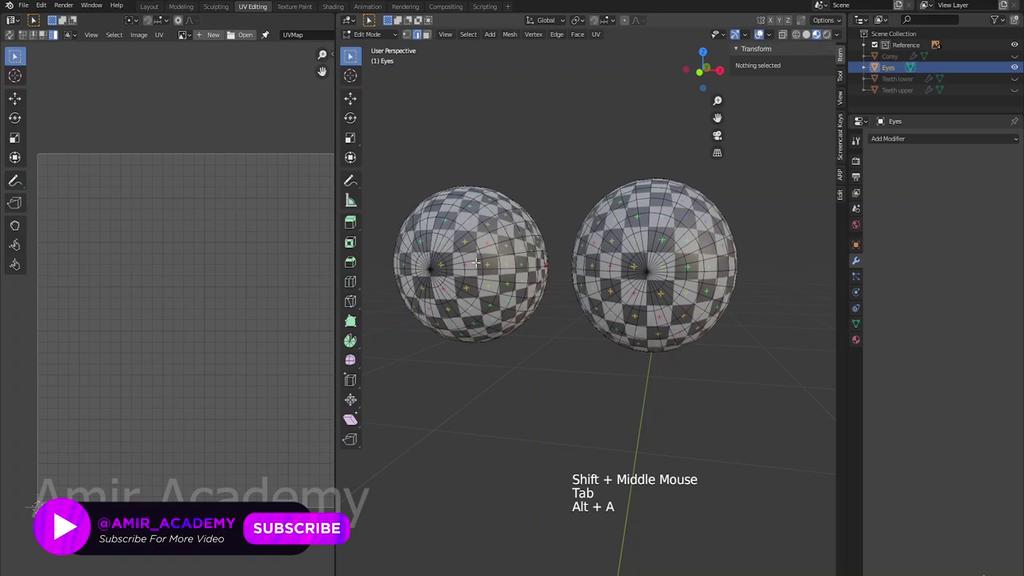
Step: Select one eyeball and separate it into its own object, Eyes.001
key("l")
key("p")
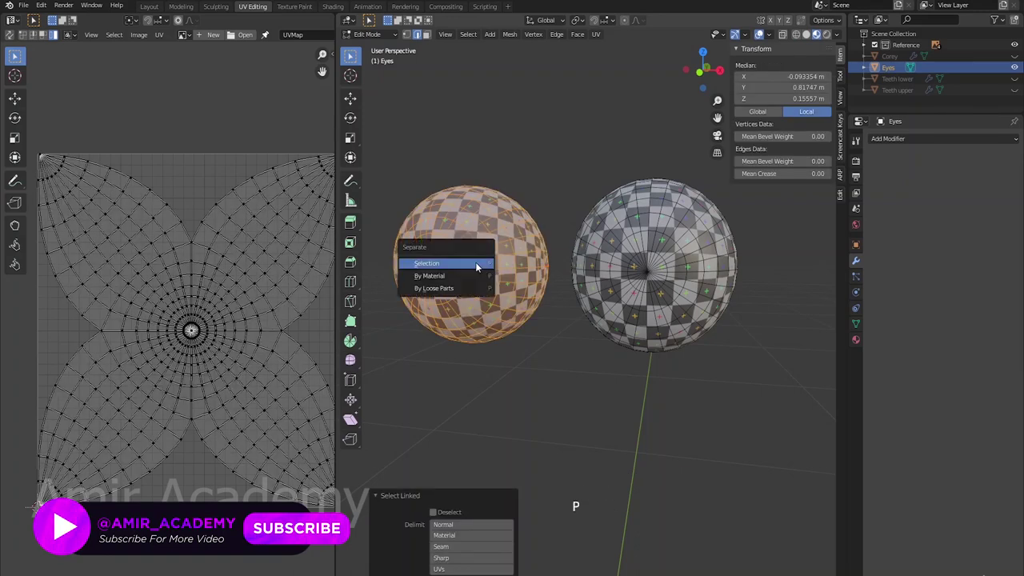
key("Tab")
key("alt+a")
left_click(646, 293)
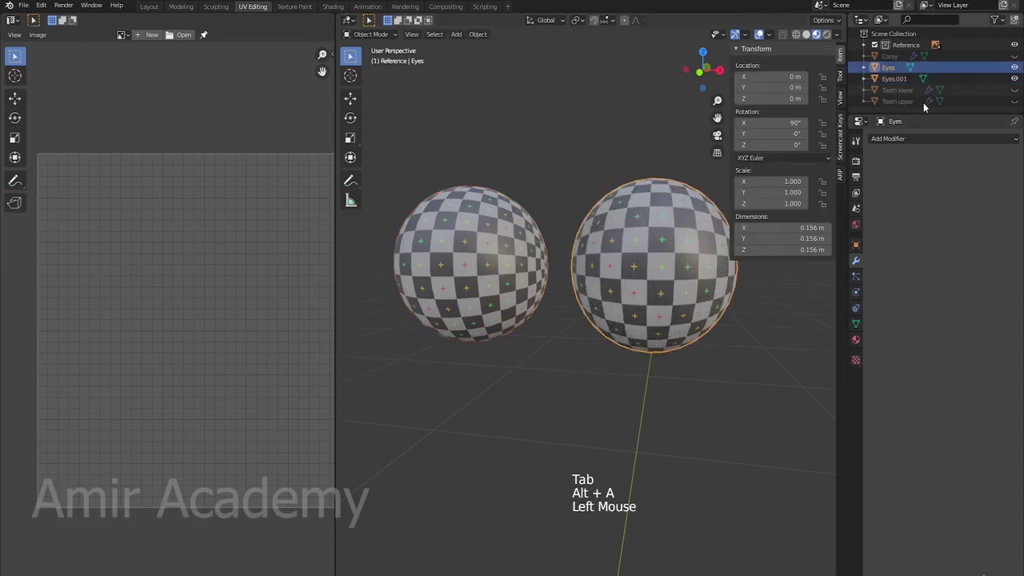
Step: Rename the two eye objects to Eye.L and Eyes.R in the Outliner
double_click(897, 76)
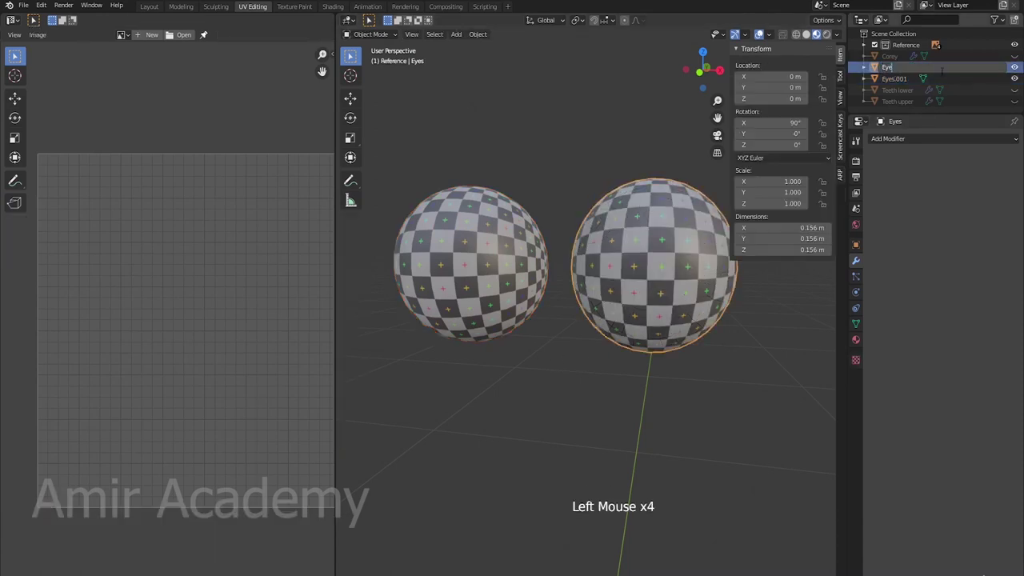
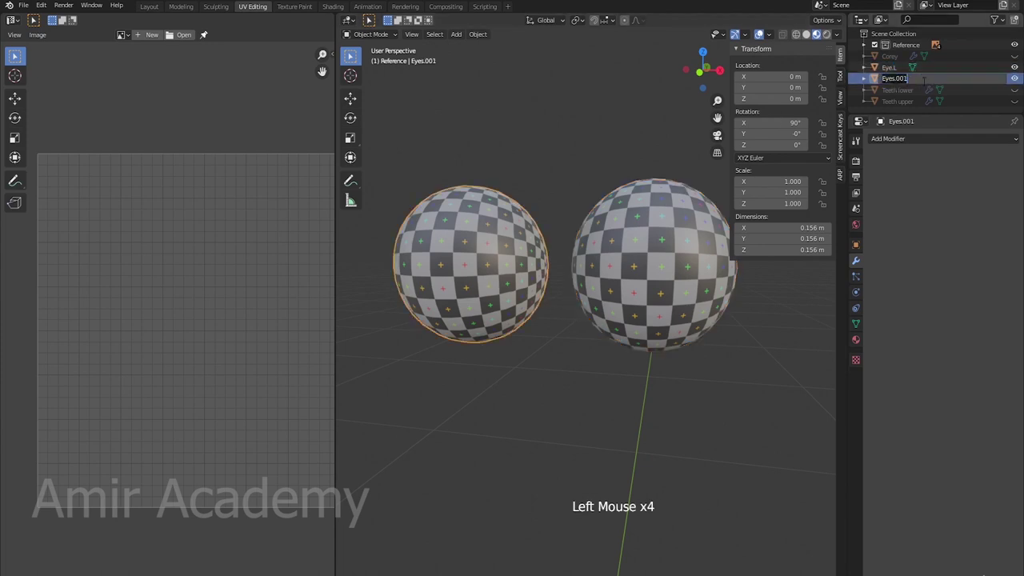
key("BackSpace")
key("BackSpace")
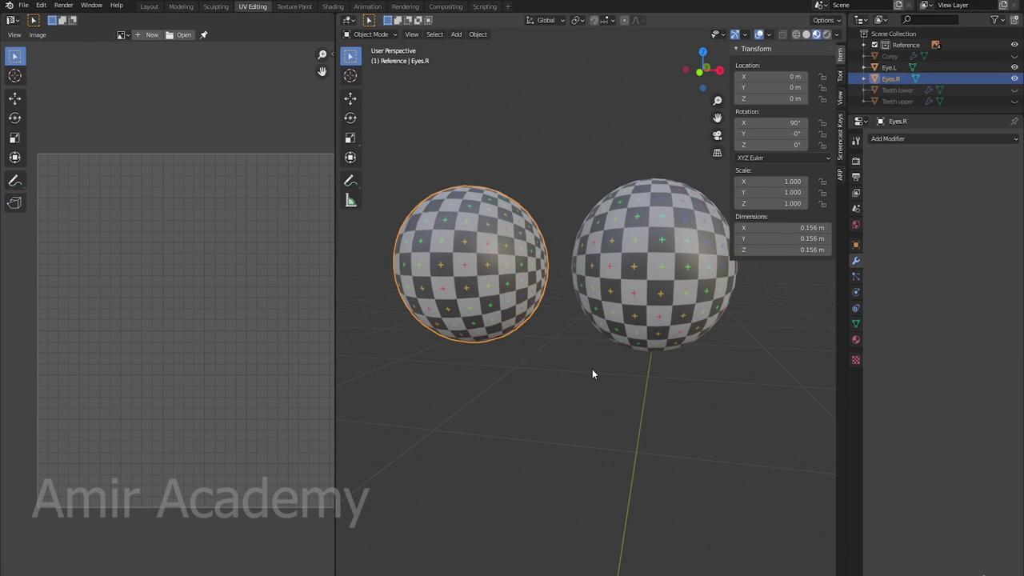
key("alt+a")
scroll("down", 3)
middle_click(590, 383)
Step: Unhide the character body and both teeth objects and frame the face with its checkered eyes
left_click(1019, 94)
left_click(1020, 107)
left_click(1015, 61)
middle_click(630, 335)
middle_click(666, 371)
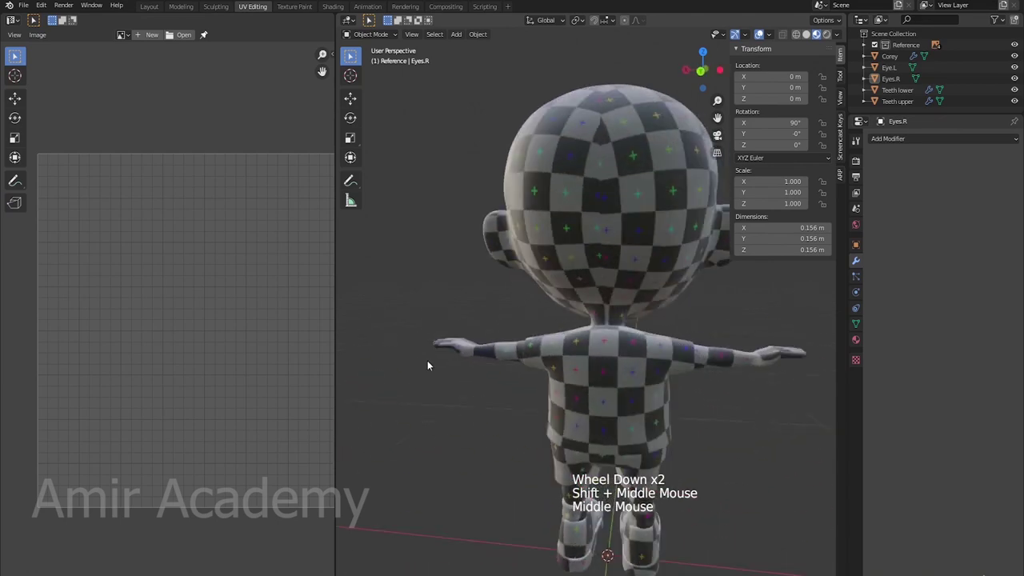
middle_click(613, 384)
middle_click(618, 391)
middle_click(623, 398)
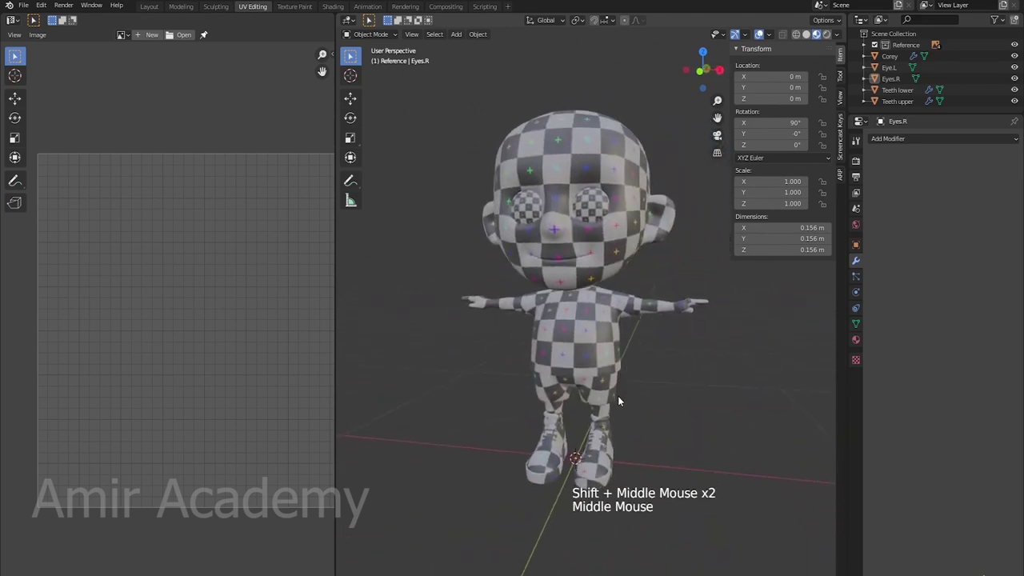